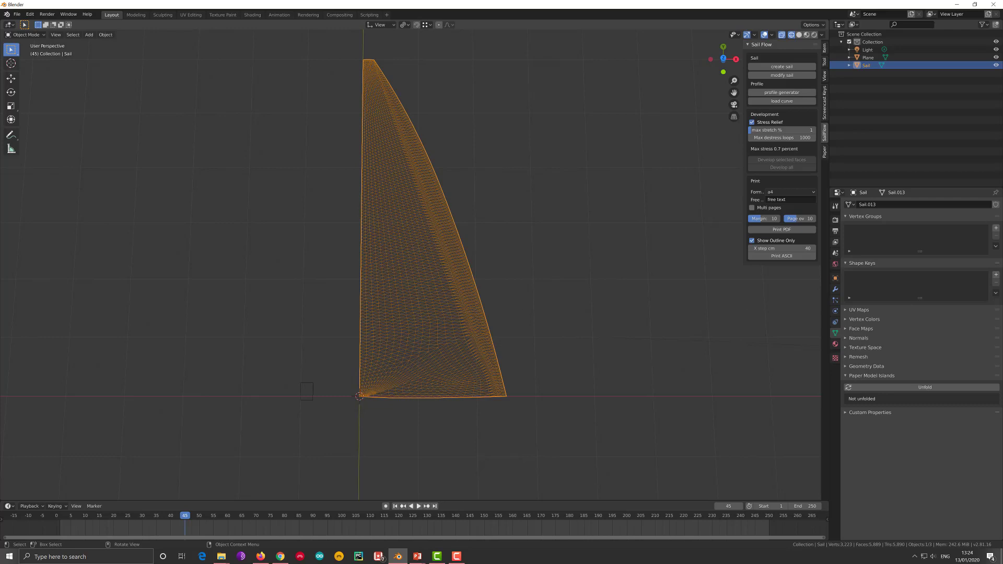
Step: Show the sail in solid shading and look straight down on it from the top
click(802, 39)
middle_click(577, 234)
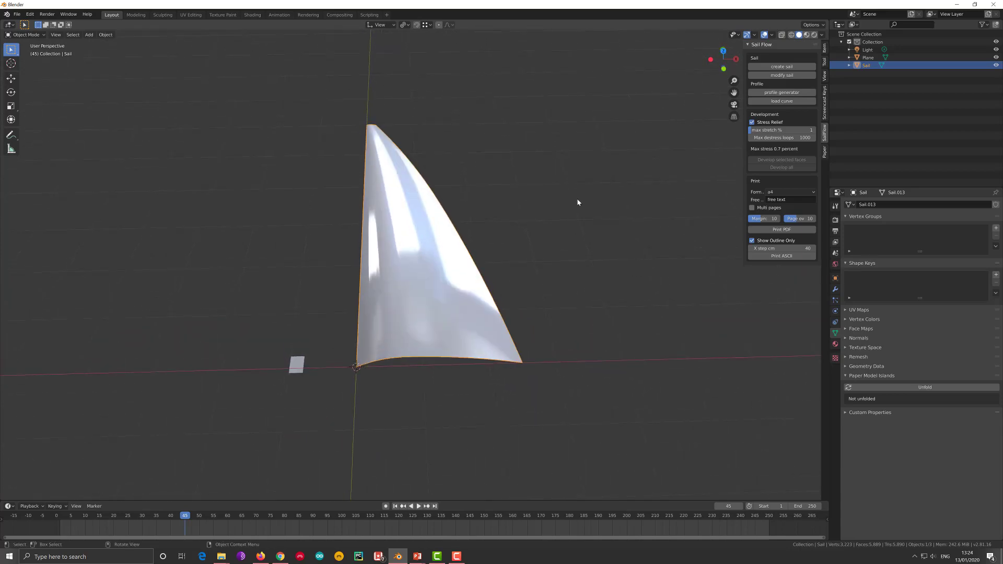
key(KP_7)
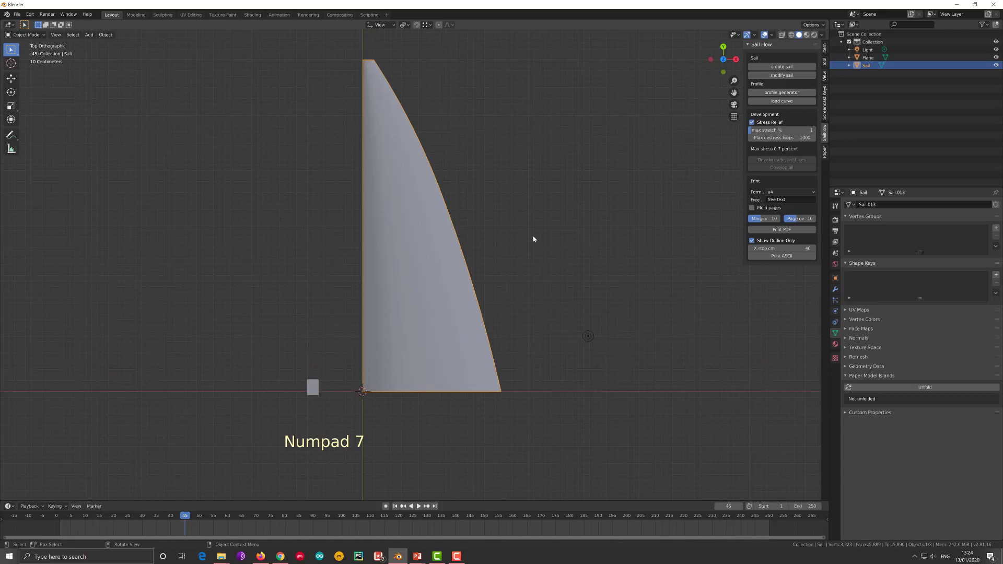
click(436, 311)
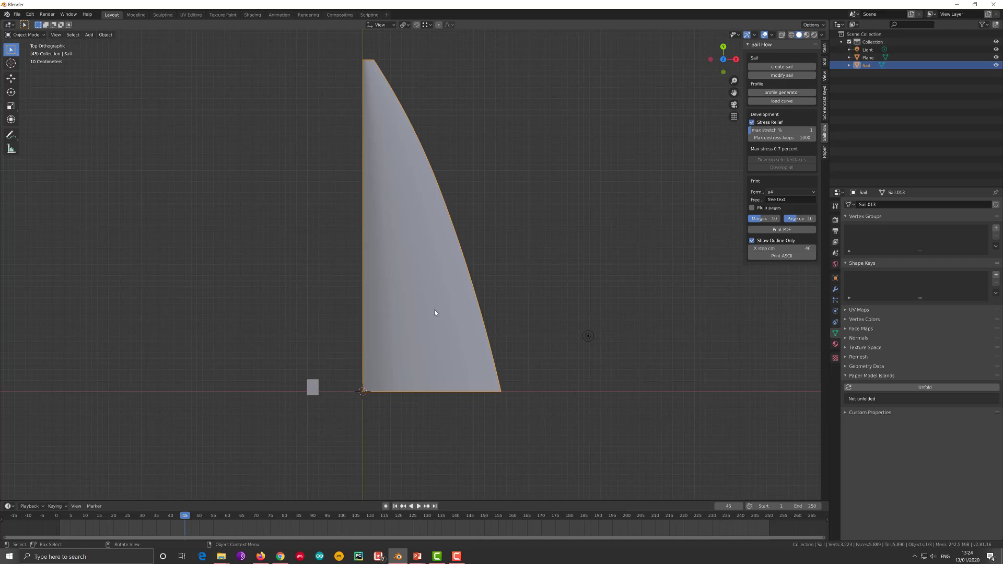
Step: Edit the sail mesh, switch off Stress Relief, and develop all panels flat
key(Tab)
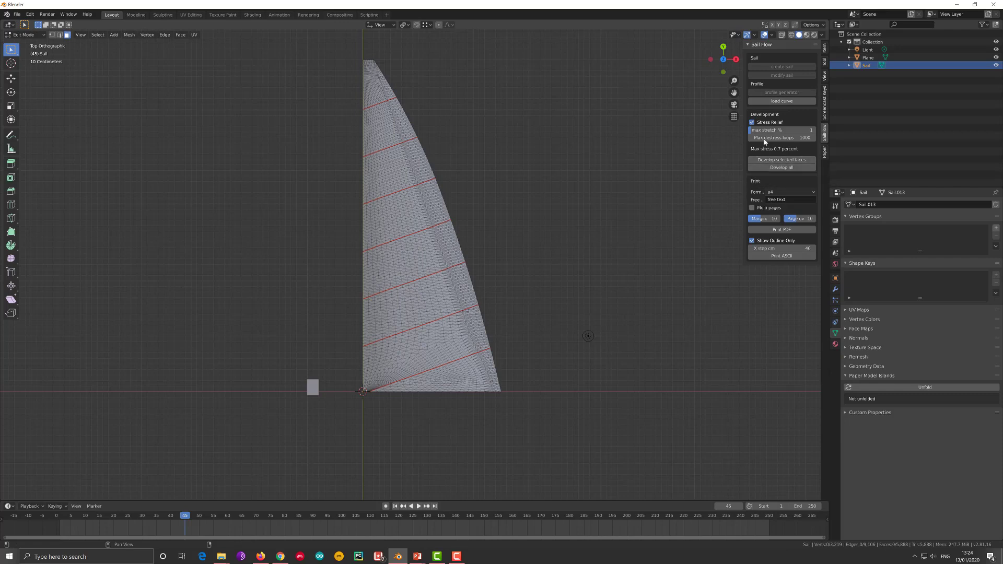
click(765, 121)
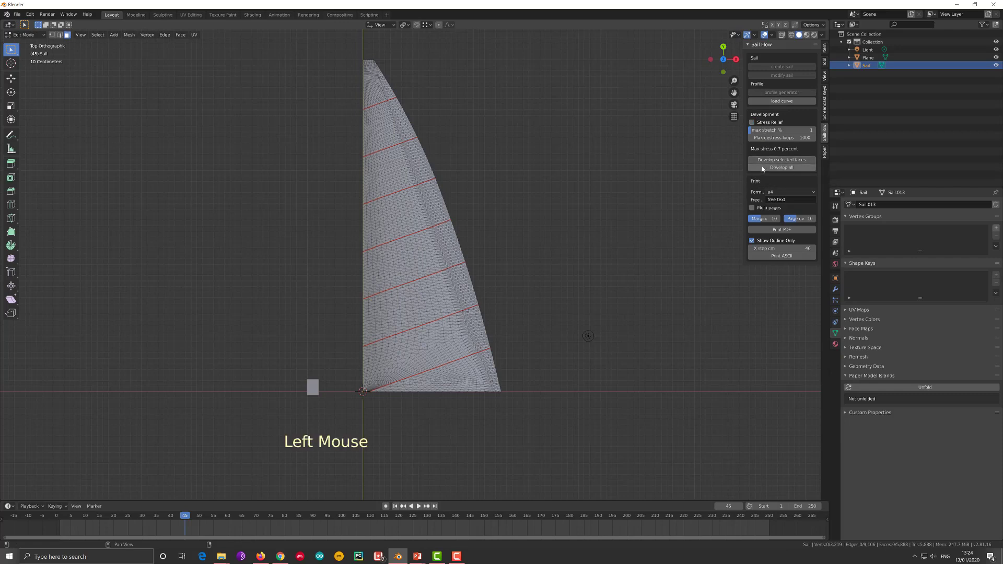
click(764, 168)
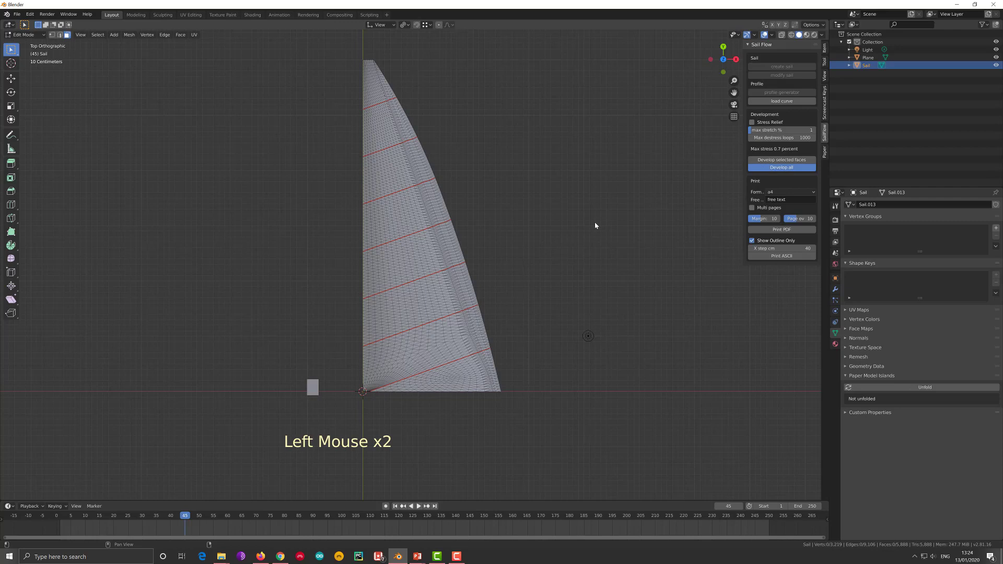
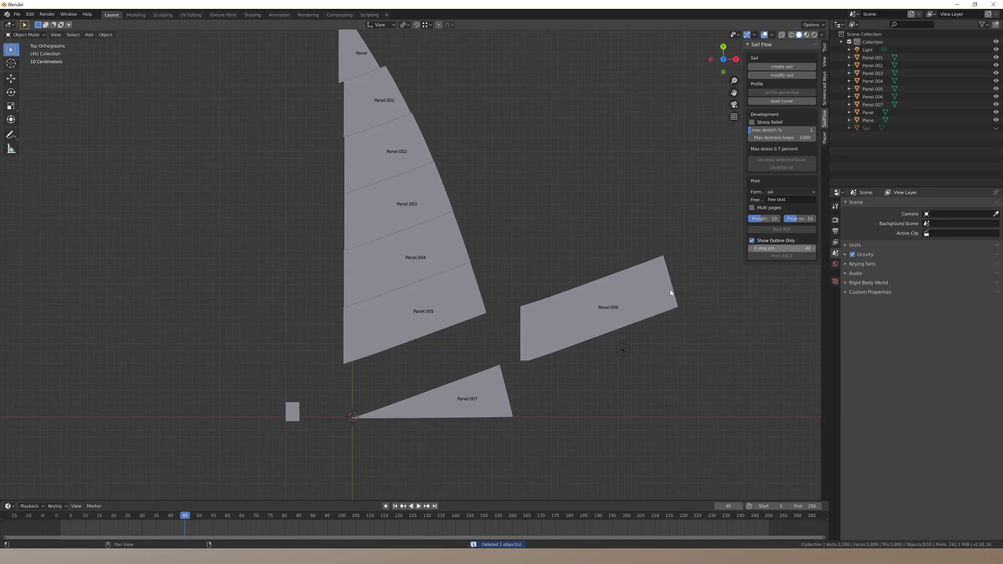
Step: Generate Panel.006's point outline (Print ASCII) and move it onto the panel's edges
click(662, 294)
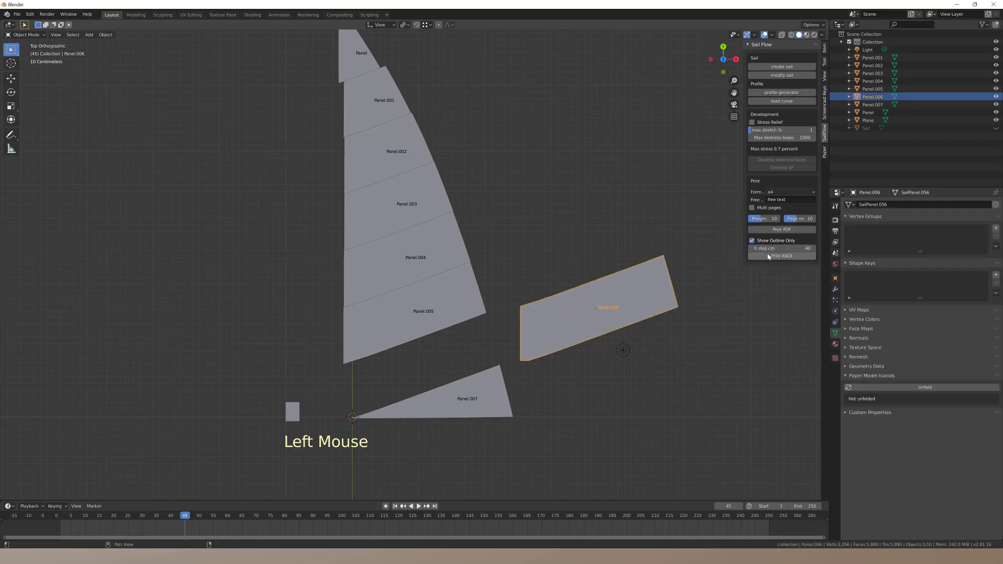
click(769, 255)
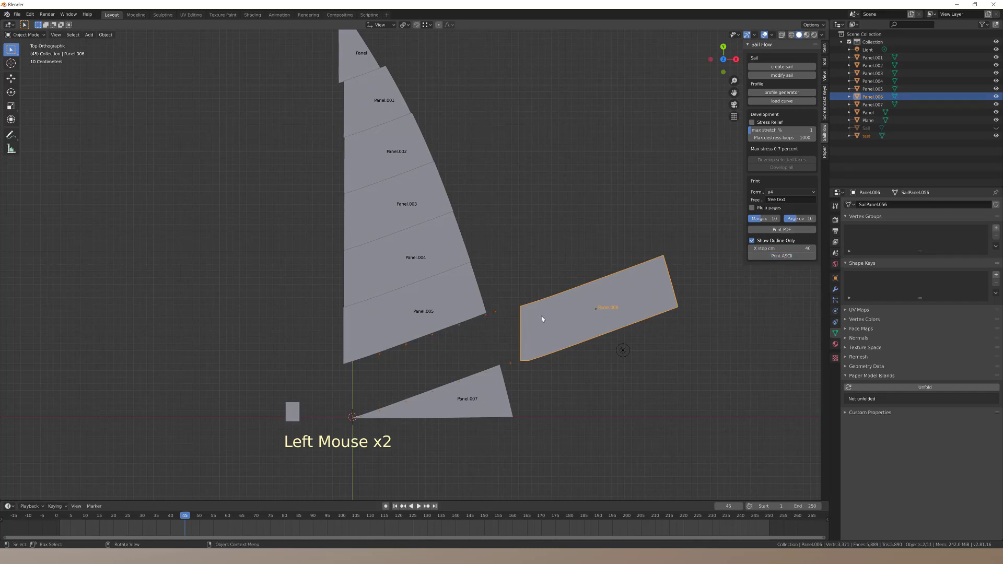
click(487, 318)
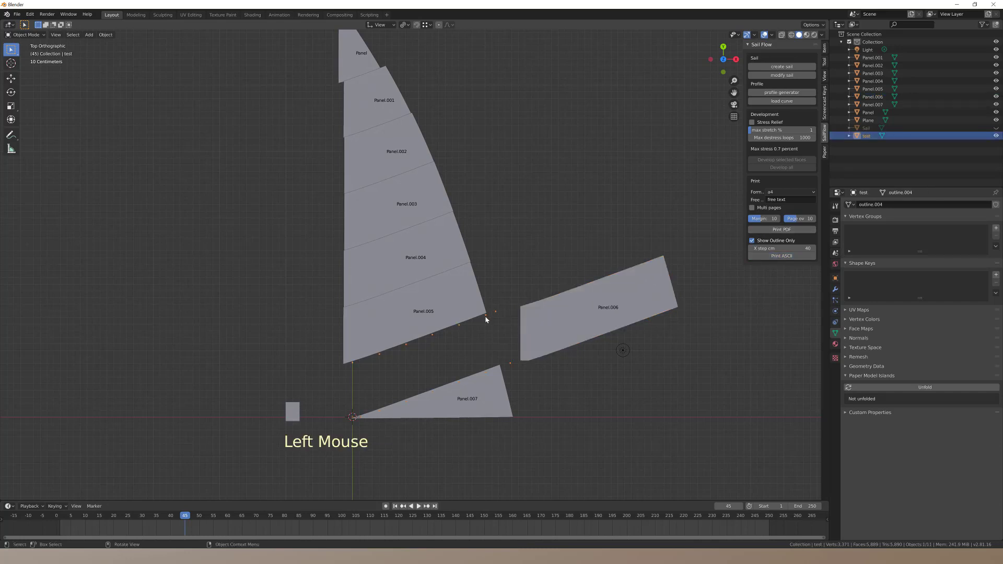
key(g)
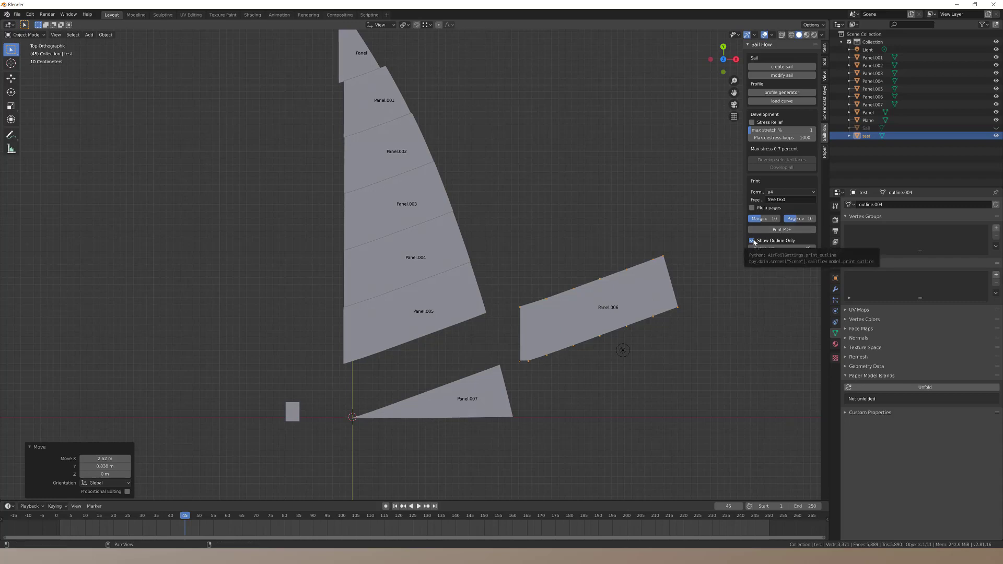
Step: Turn off Show Outline Only and reselect Panel.006
click(756, 311)
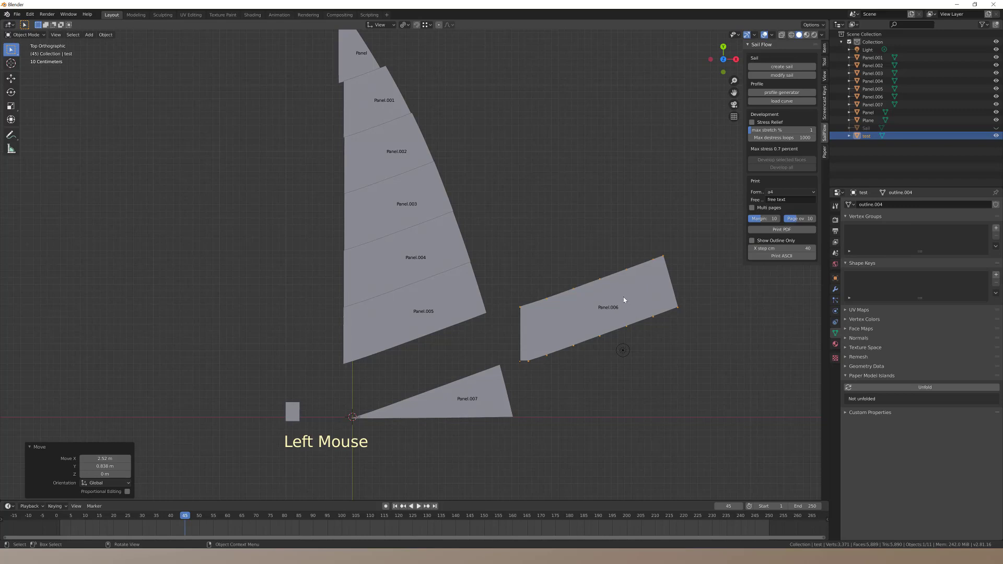
click(625, 299)
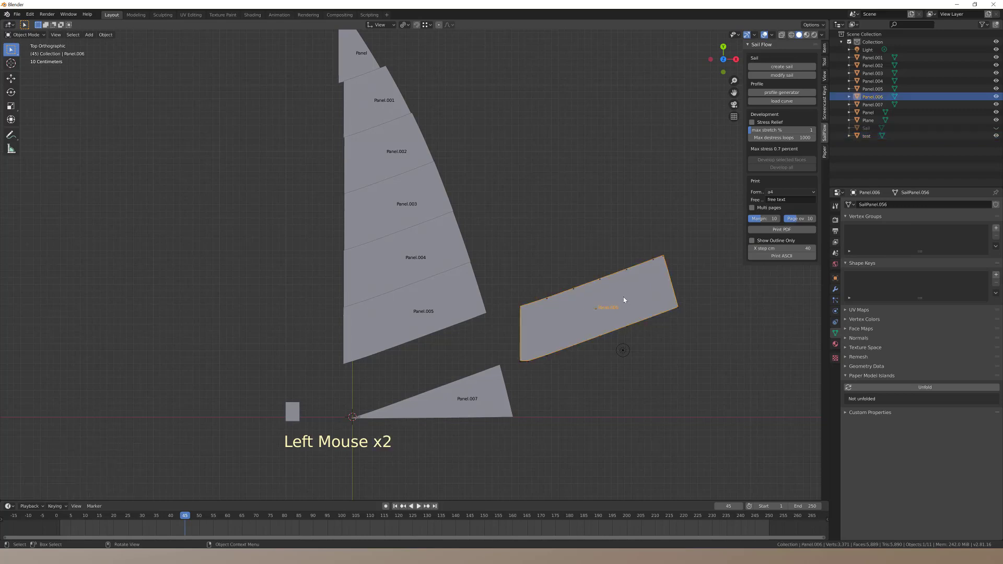
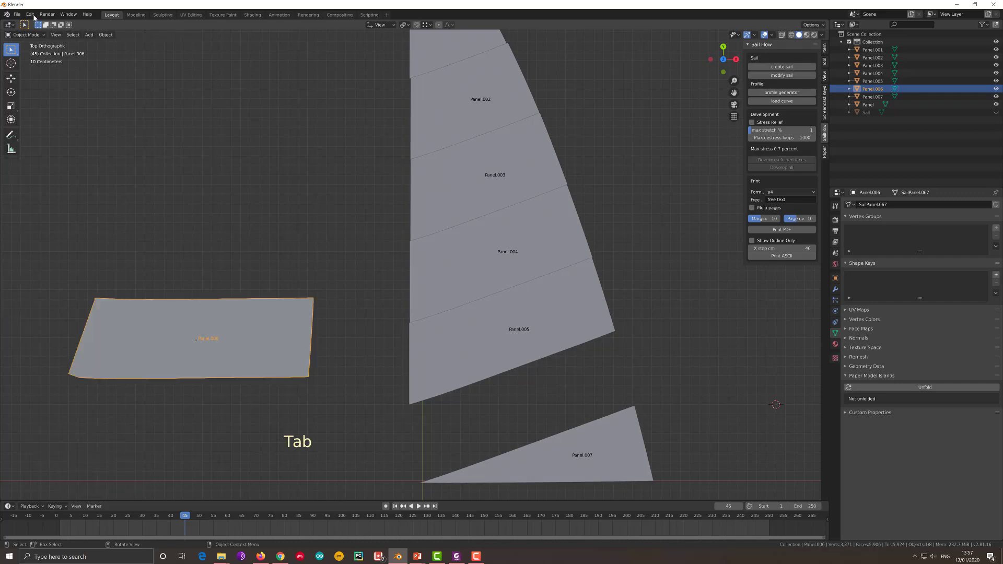
Step: Shift the view to the sail's top and briefly select the top piece, Panel
click(35, 17)
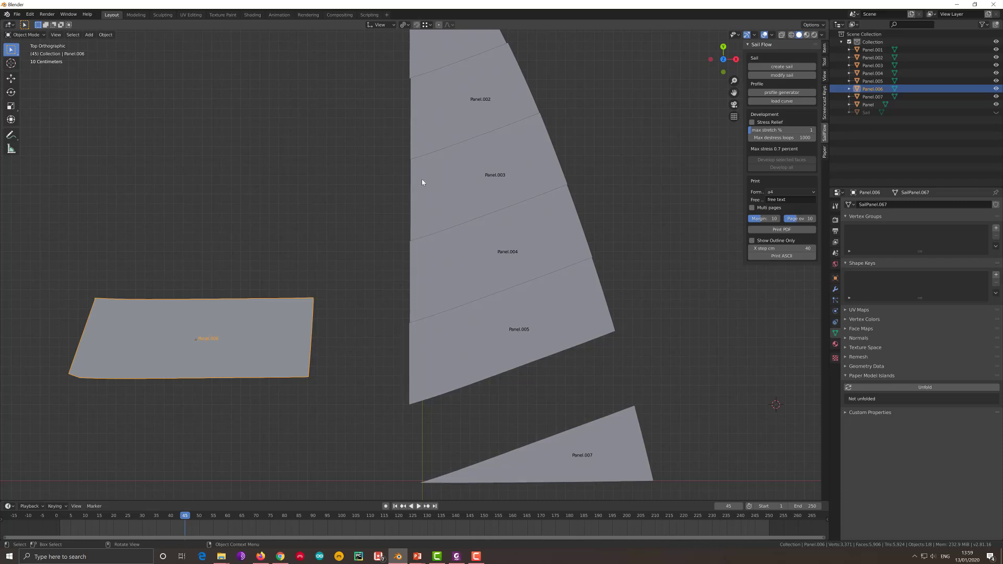
middle_click(435, 252)
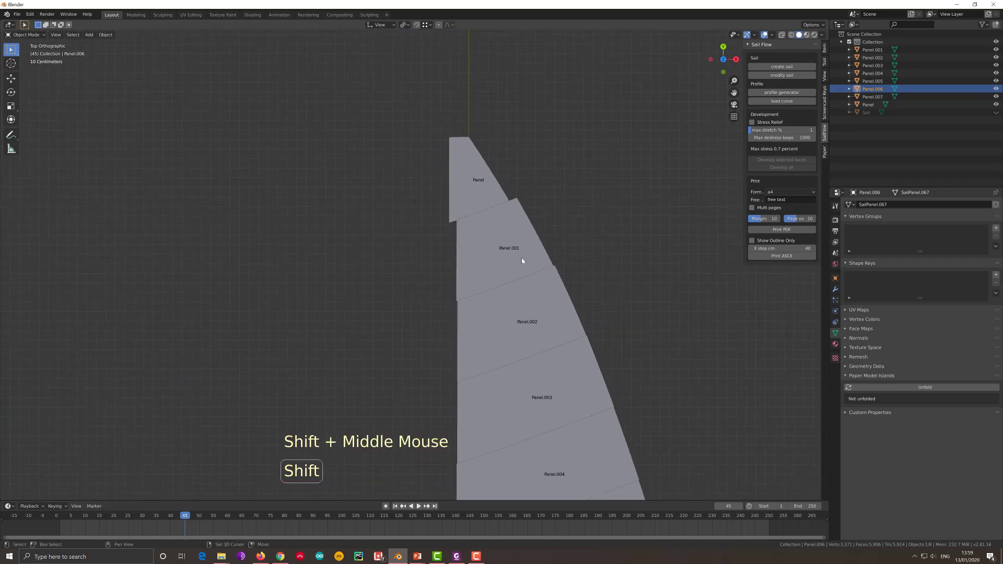
click(490, 190)
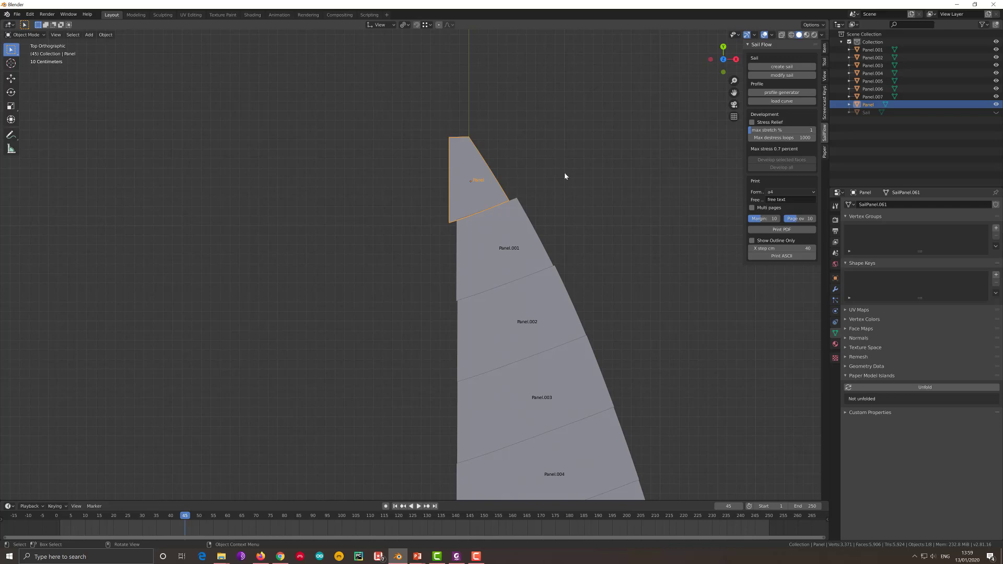
click(566, 175)
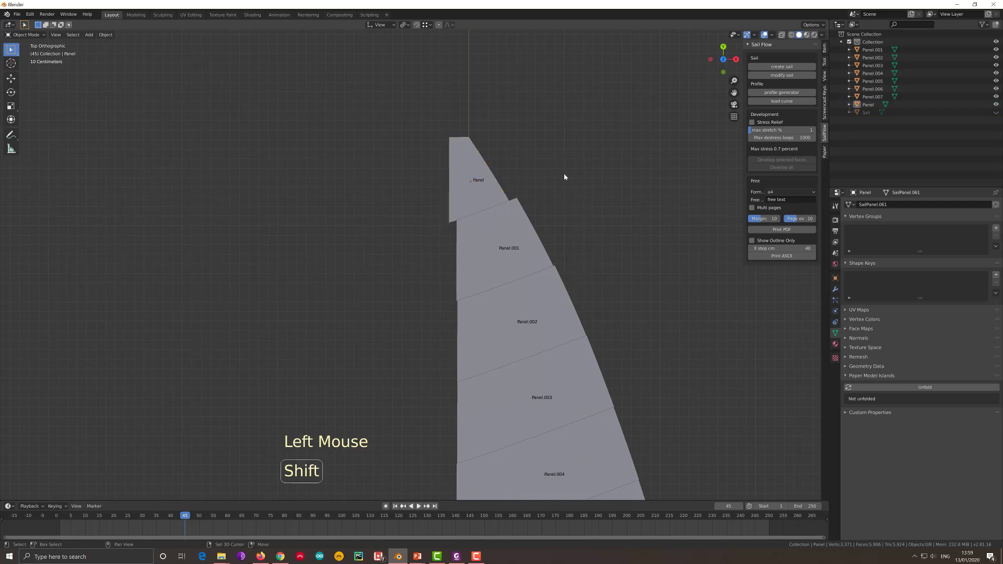
Step: Add a mesh plane beside the panels and show its location, scale and dimensions in the sidebar
key(shift+a)
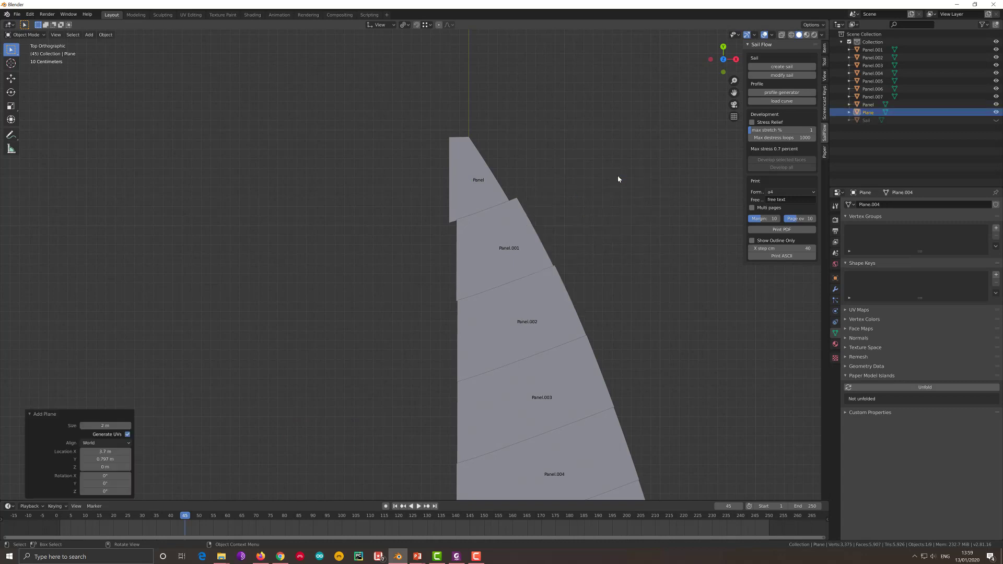
middle_click(618, 190)
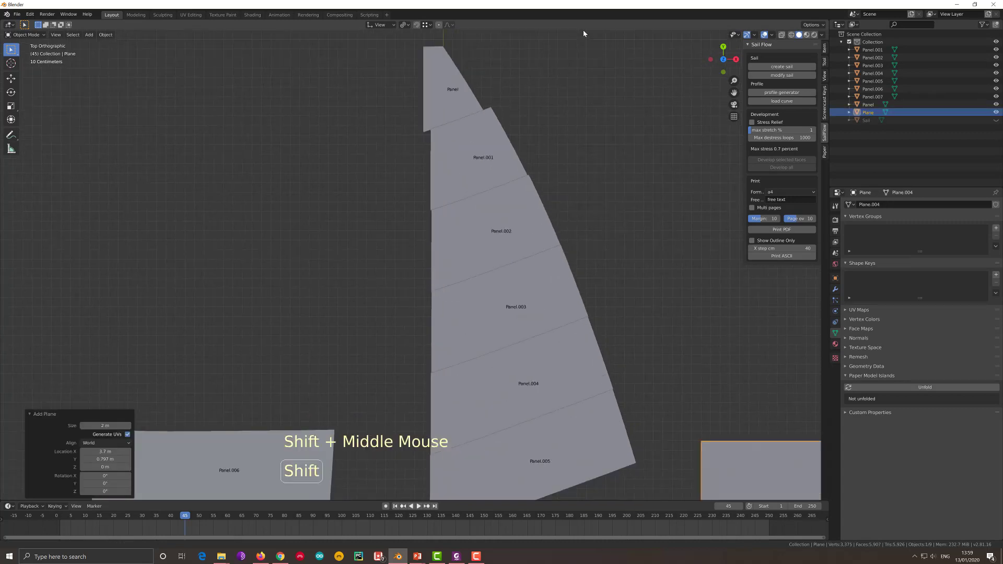
middle_click(561, 277)
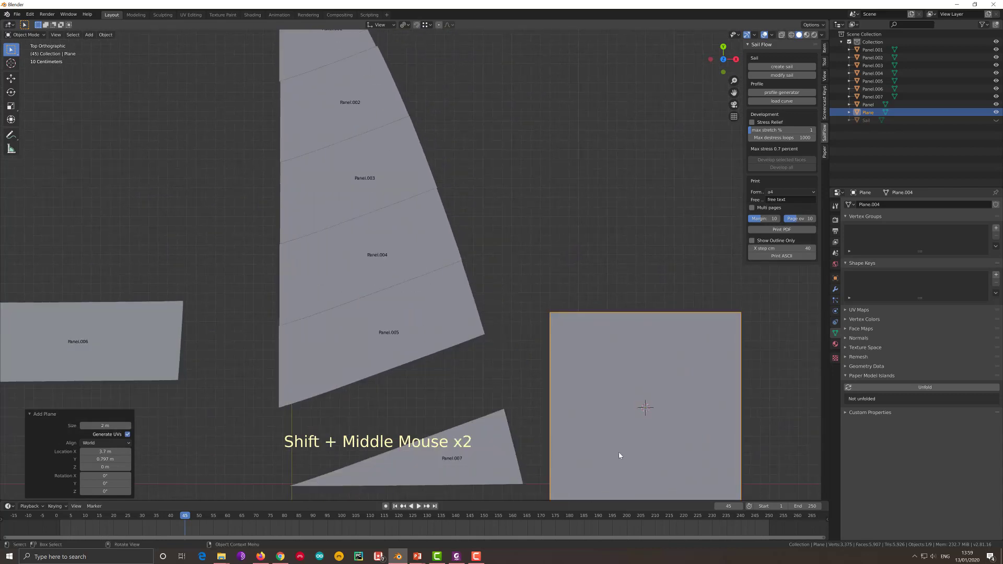
click(615, 412)
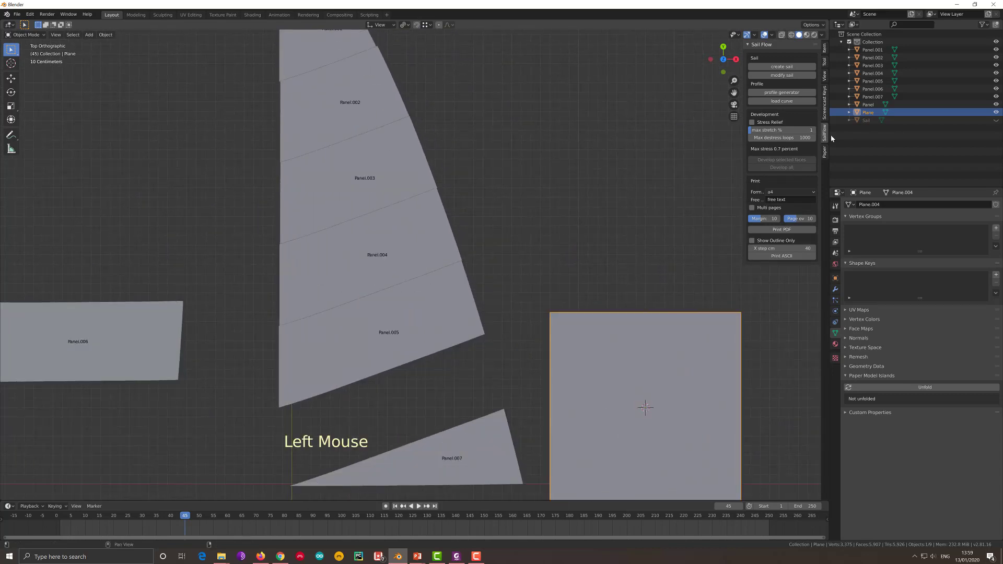
click(825, 51)
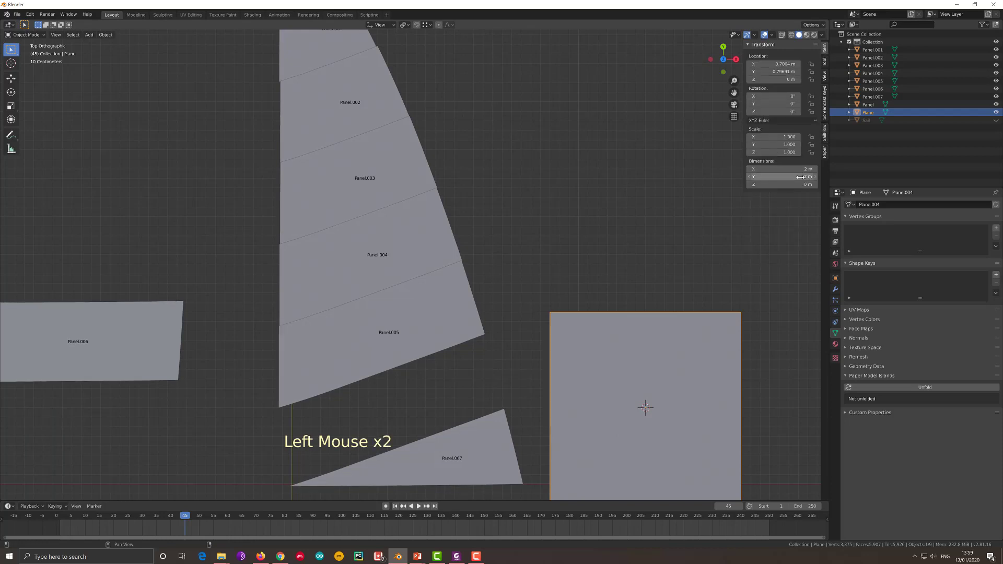
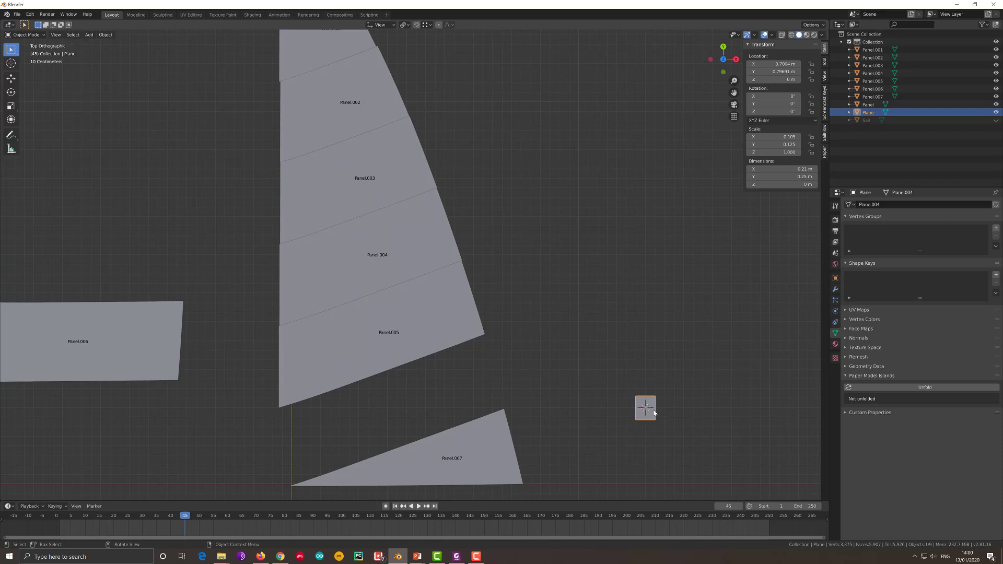
Step: Move the small plane to the sail's upper left and select the top piece, Panel
key(g)
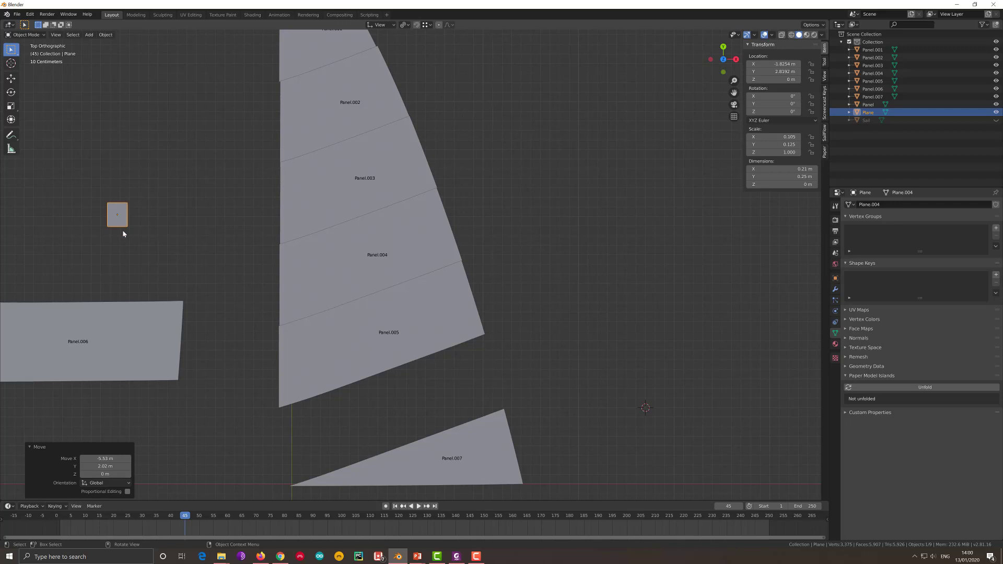
middle_click(186, 258)
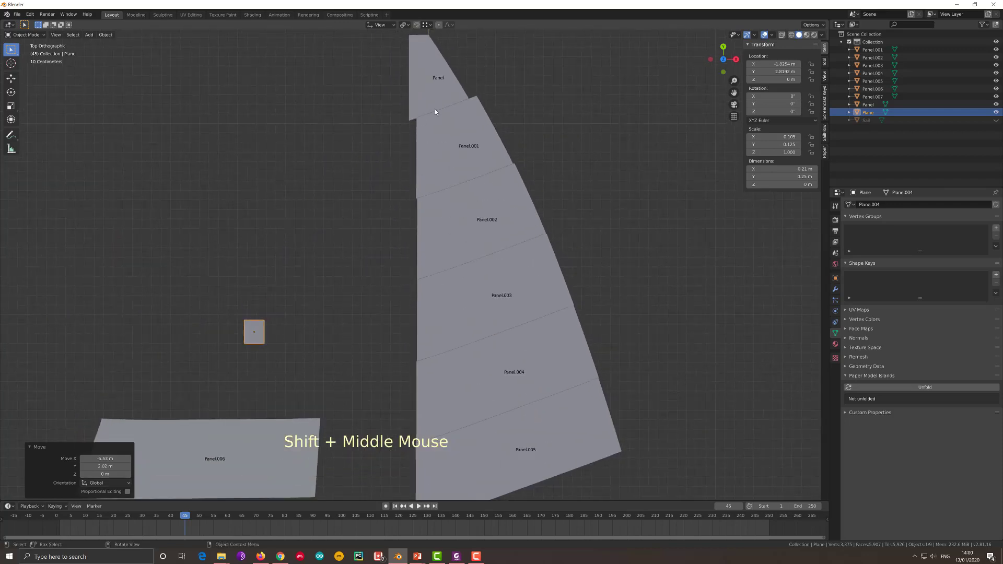
click(440, 104)
Step: Try moving Panel, undo it, print Panel to panel.pdf and zoom back out to the sail
key(g)
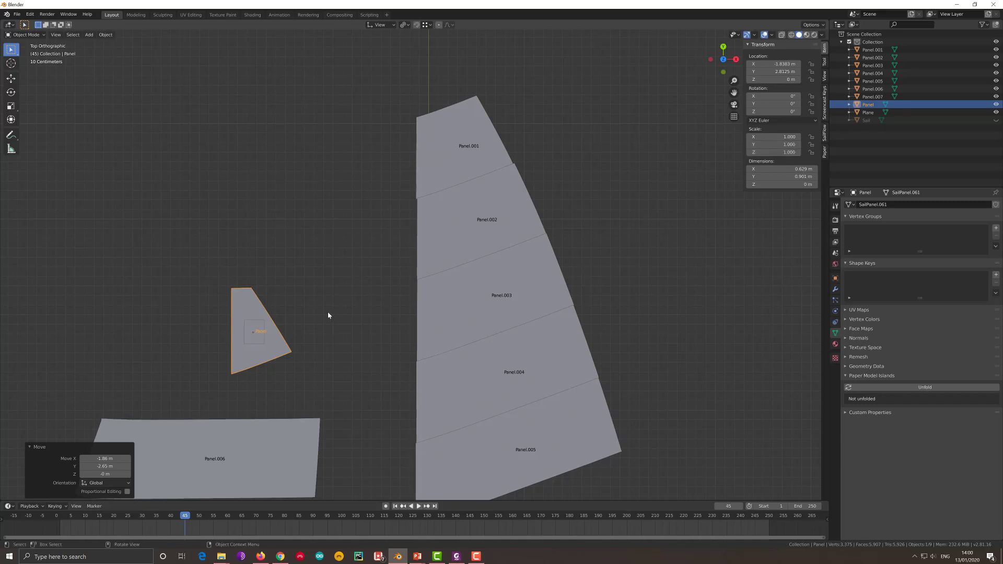
key(ctrl+z)
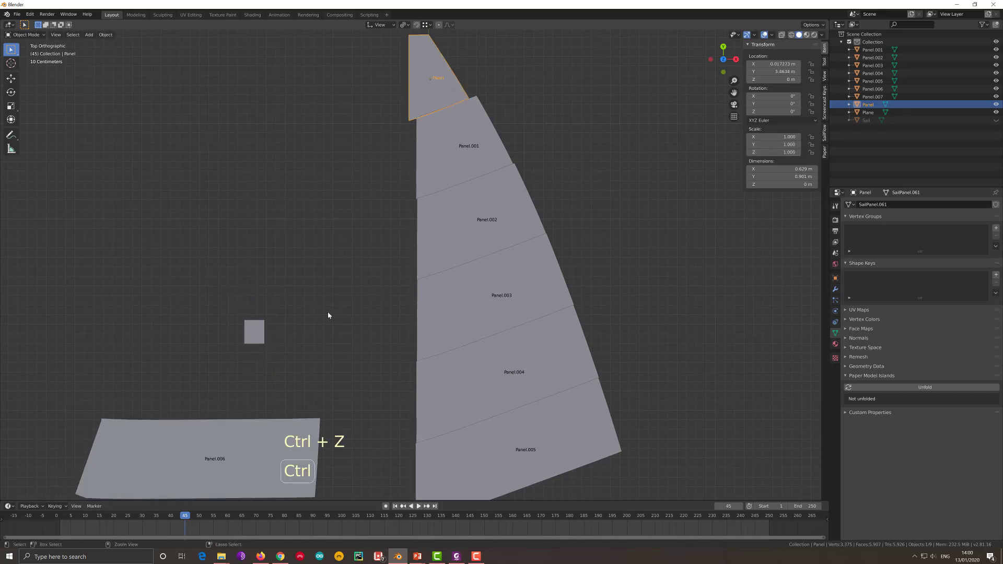
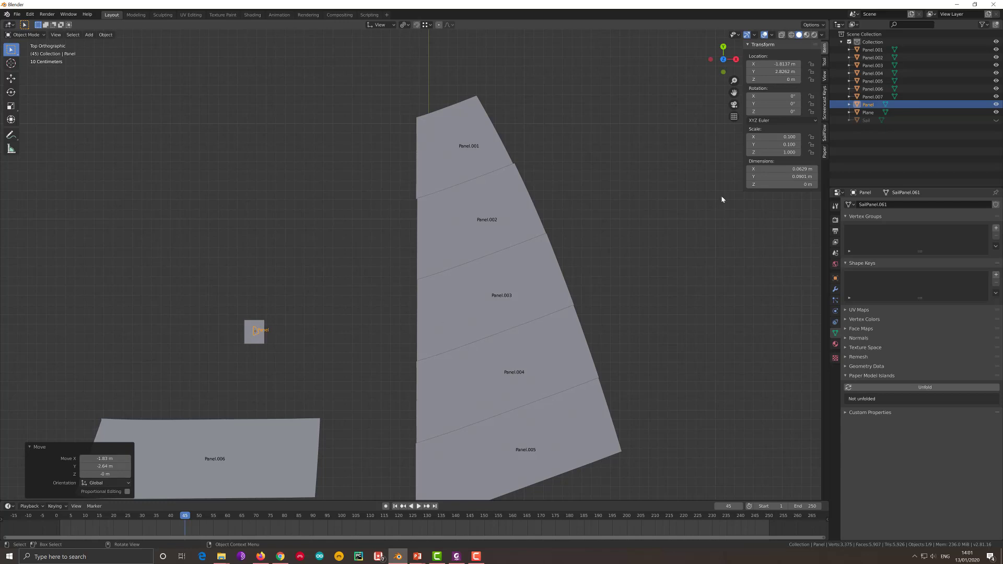
click(827, 138)
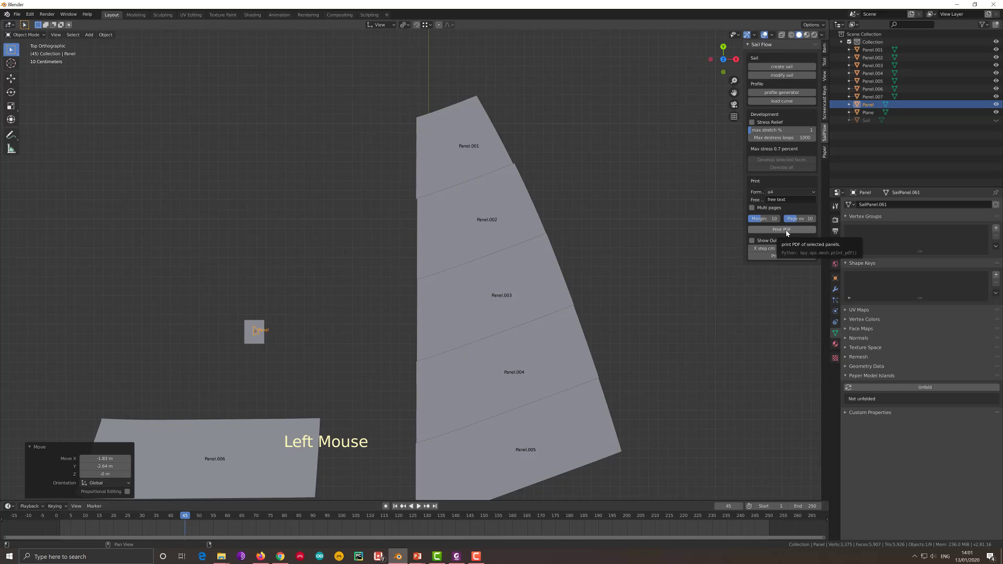
click(788, 232)
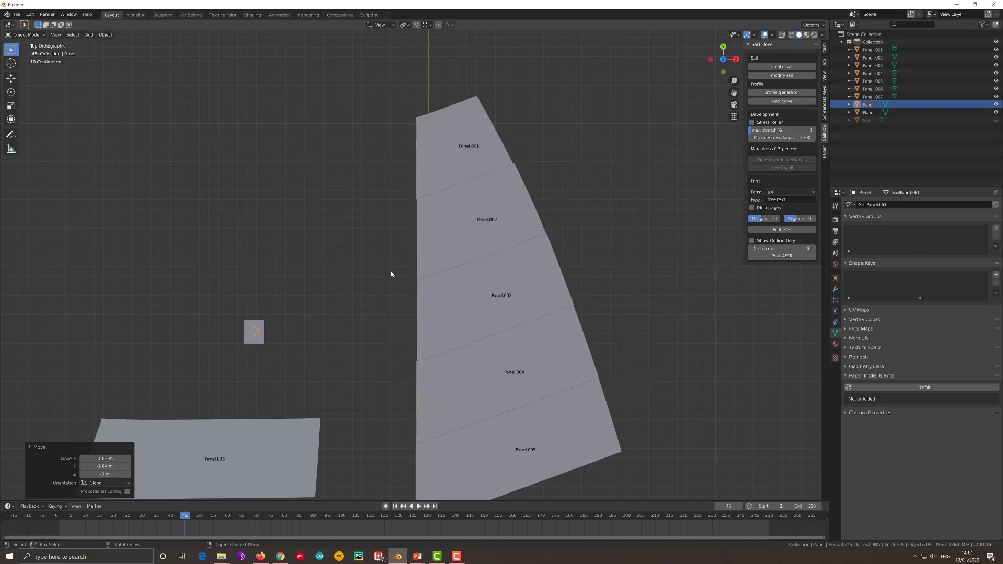
scroll(down, 3)
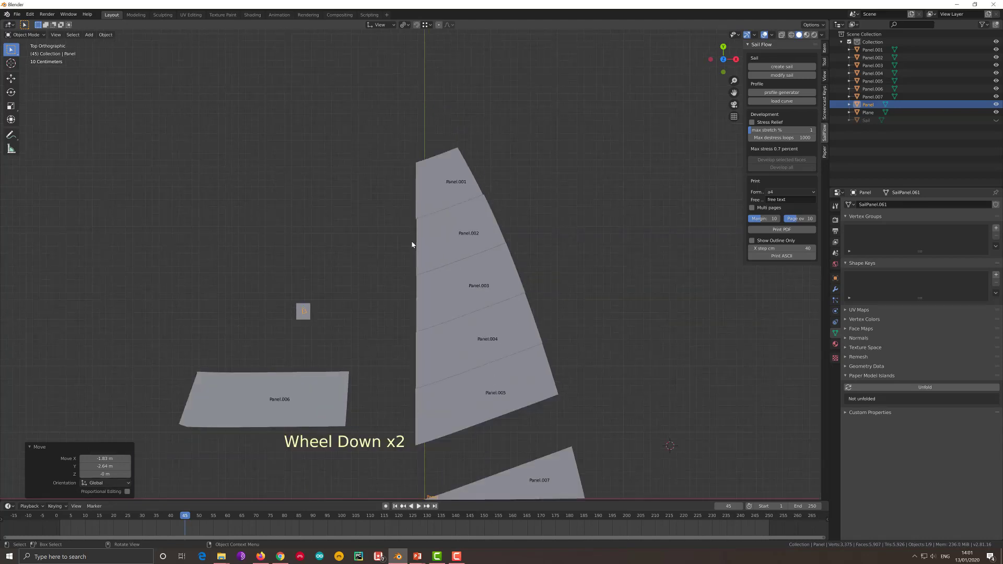
Step: Scale Panel.001 to 0.1 and drop it left of the sail above the small plane
click(437, 195)
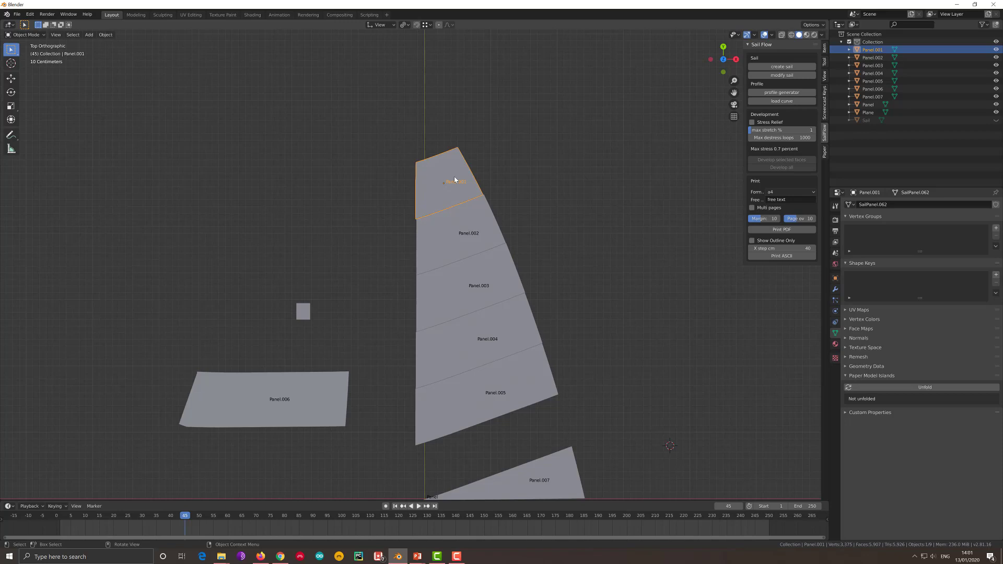
key(s)
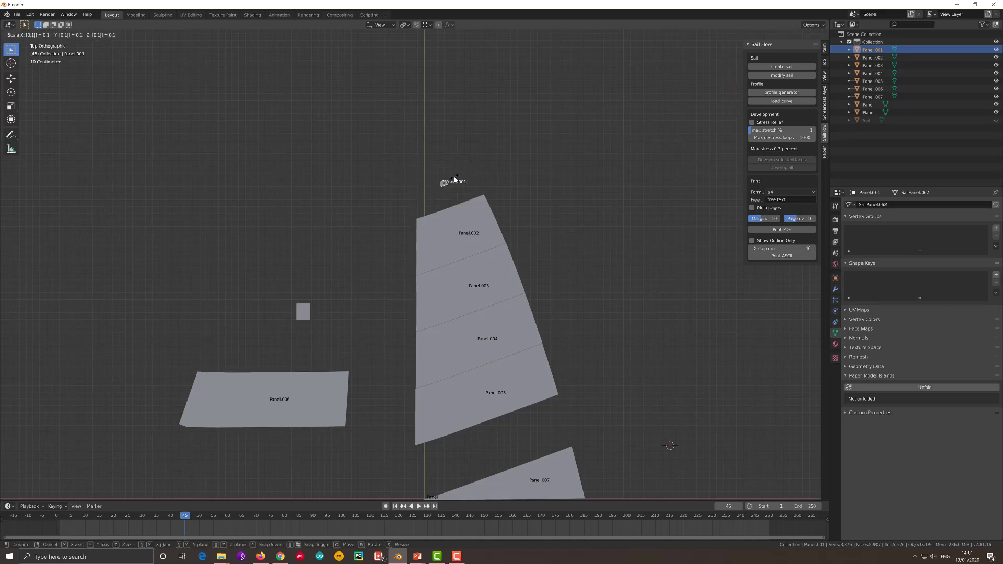
key(g)
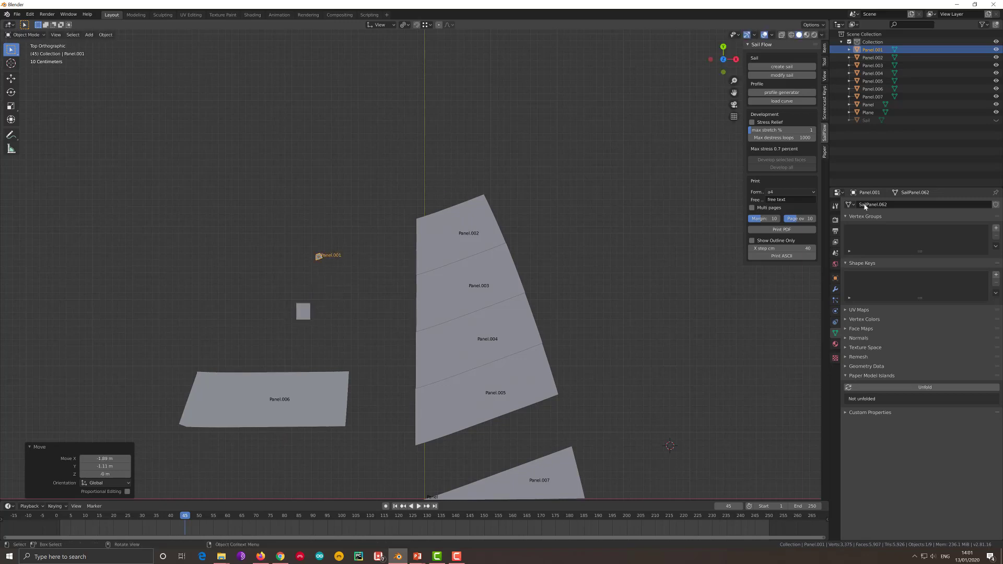
click(798, 232)
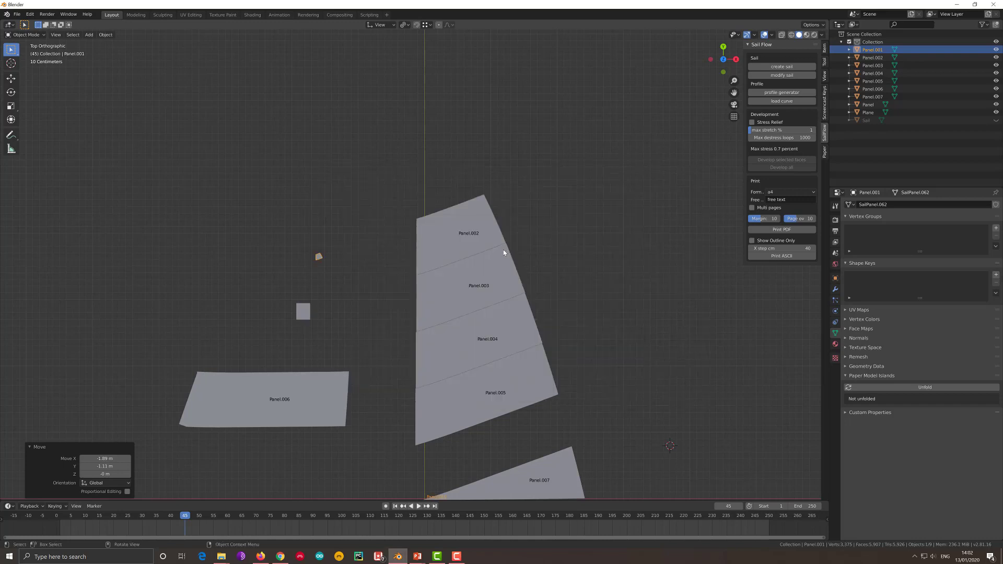
Step: Scale Panel.006 to 0.1, rotate it about 87° and set it on the small plane
click(343, 388)
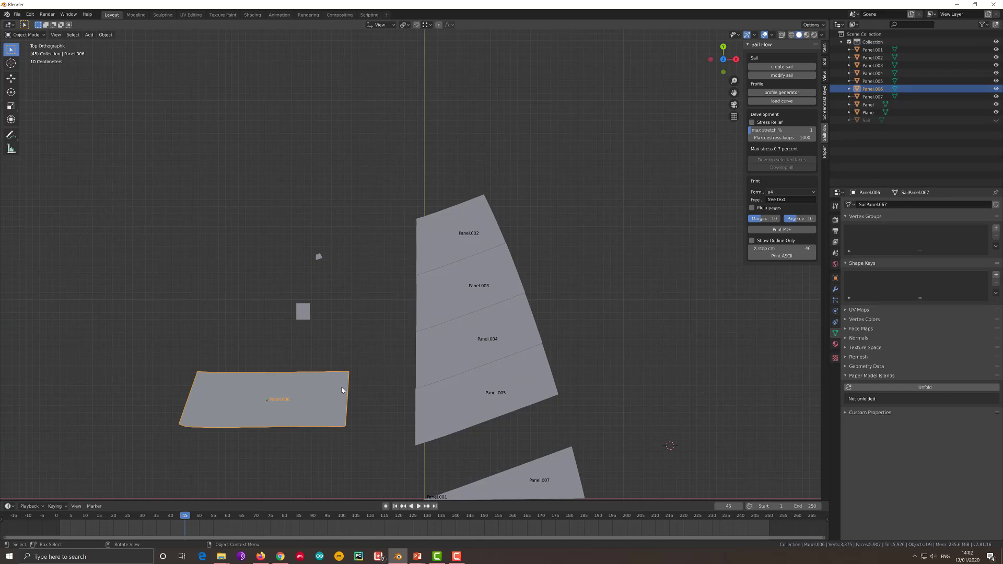
key(s)
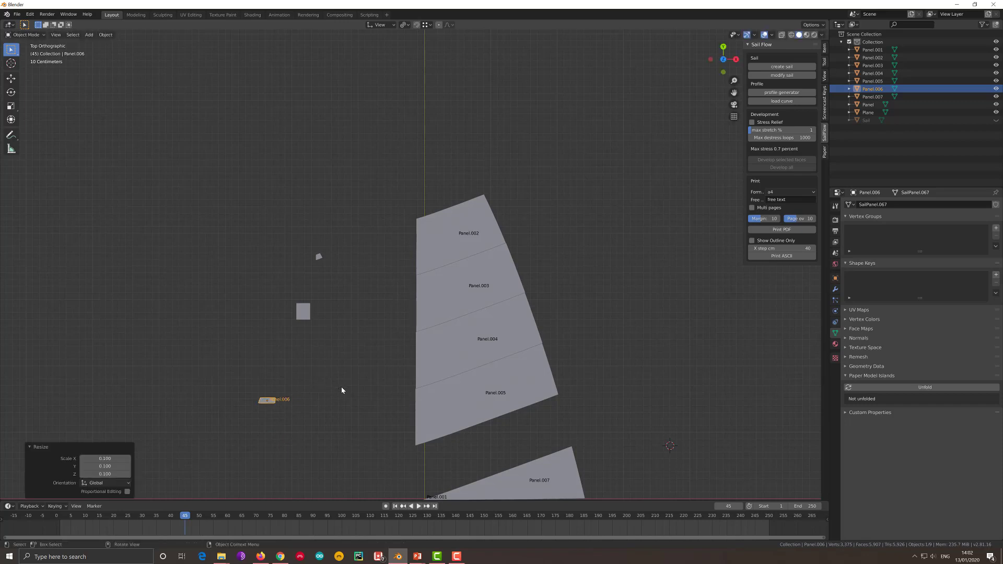
key(g)
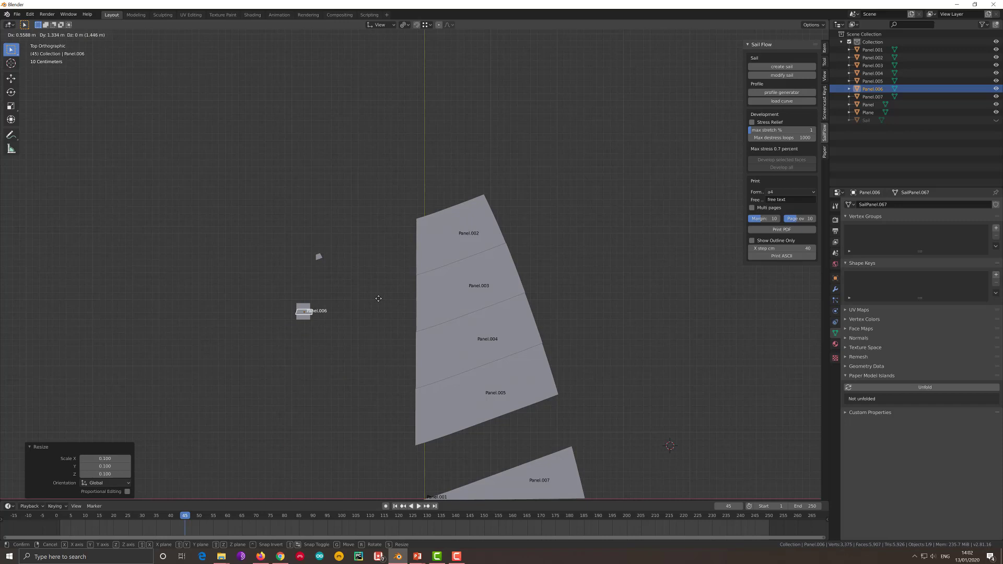
scroll(up, 3)
key(r)
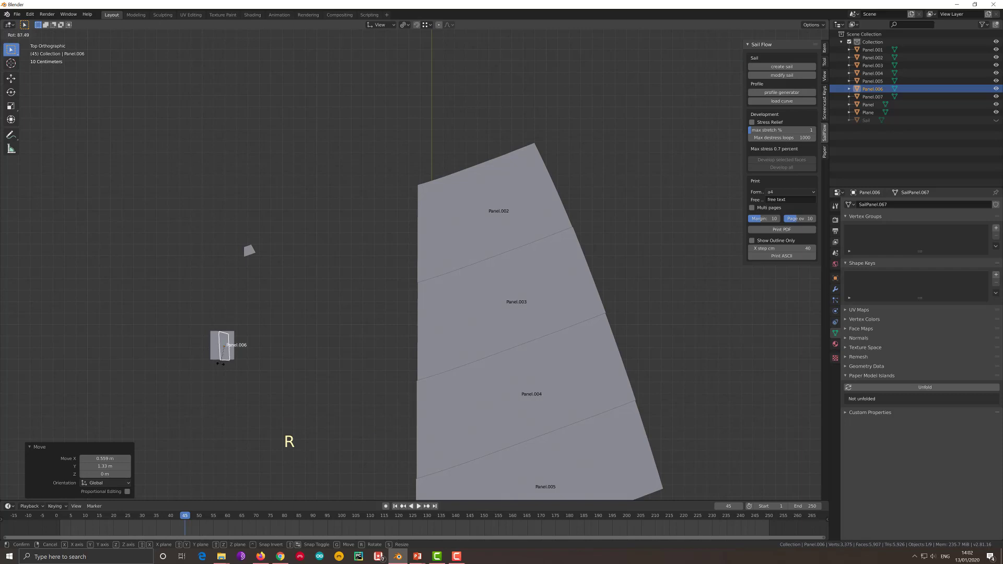
key(g)
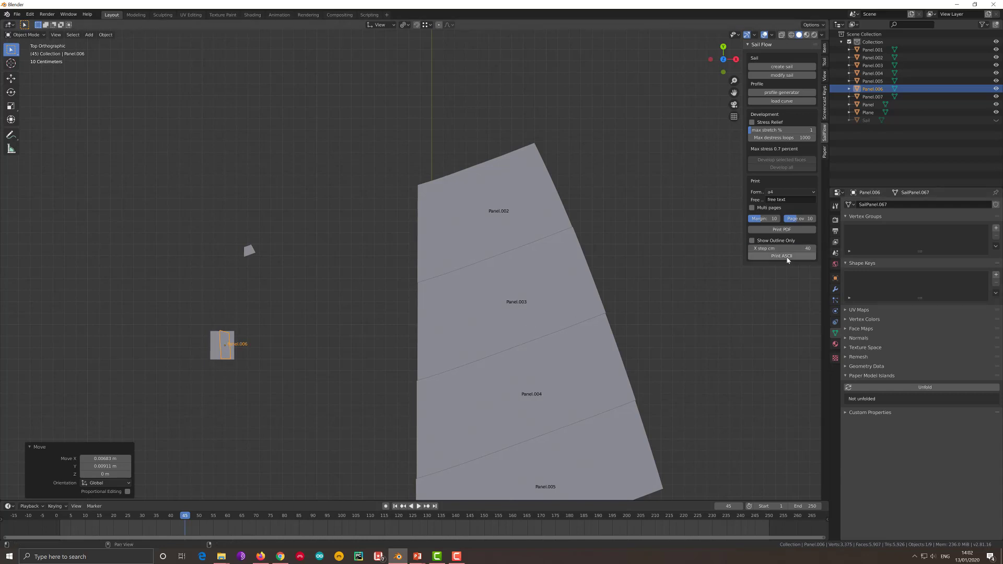
Step: Start Print PDF to save the selected panels in the sailFlow2_0 folder
click(789, 231)
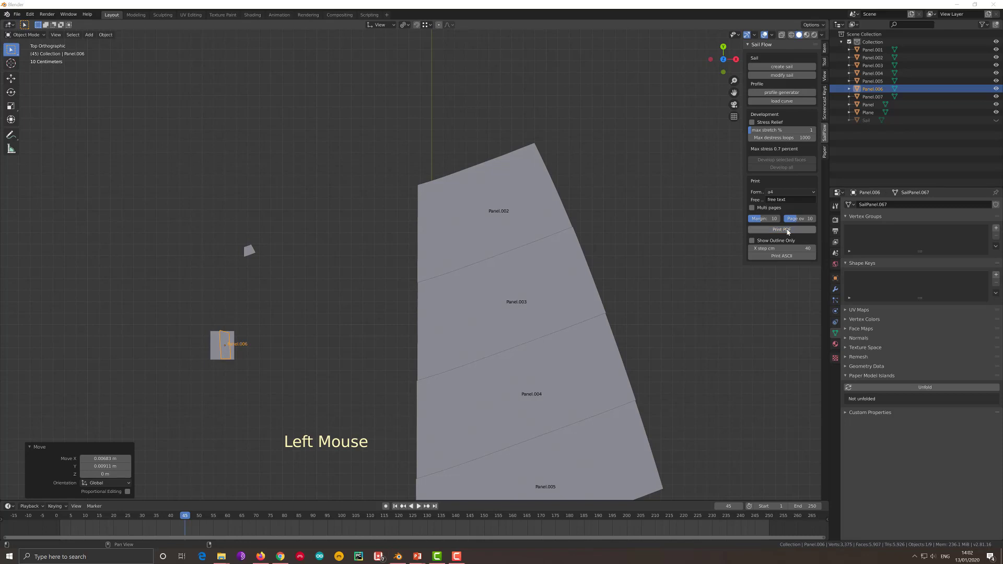